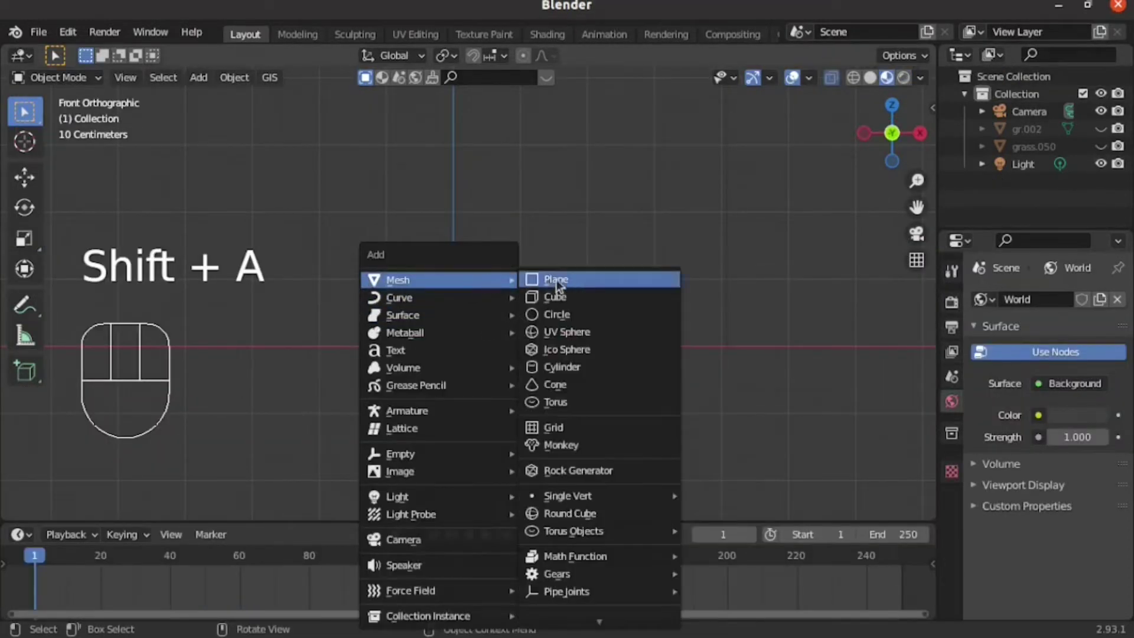
- Shape a new plane into a curved grass blade in Edit Mode and apply its transforms
{"action": "key", "text": "r"}
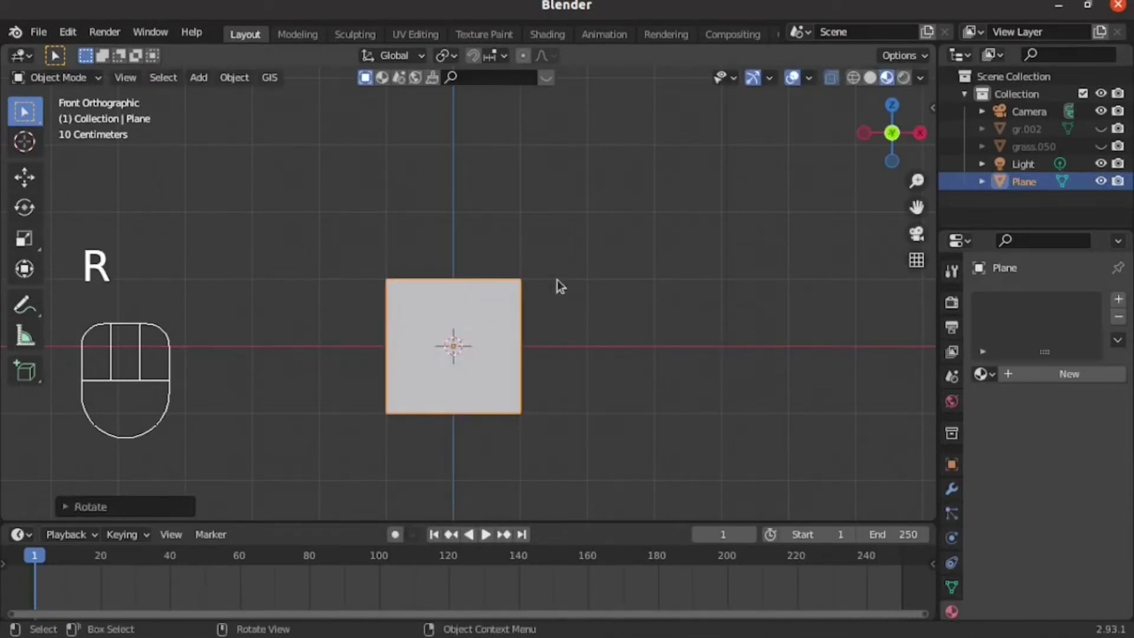
{"action": "key", "text": "Tab"}
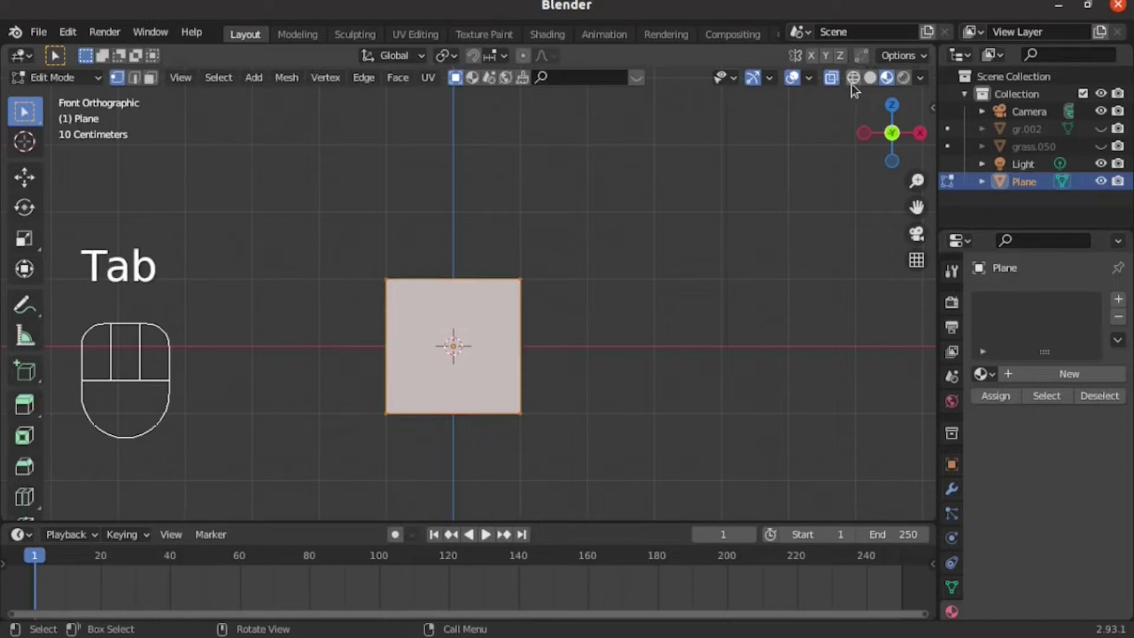
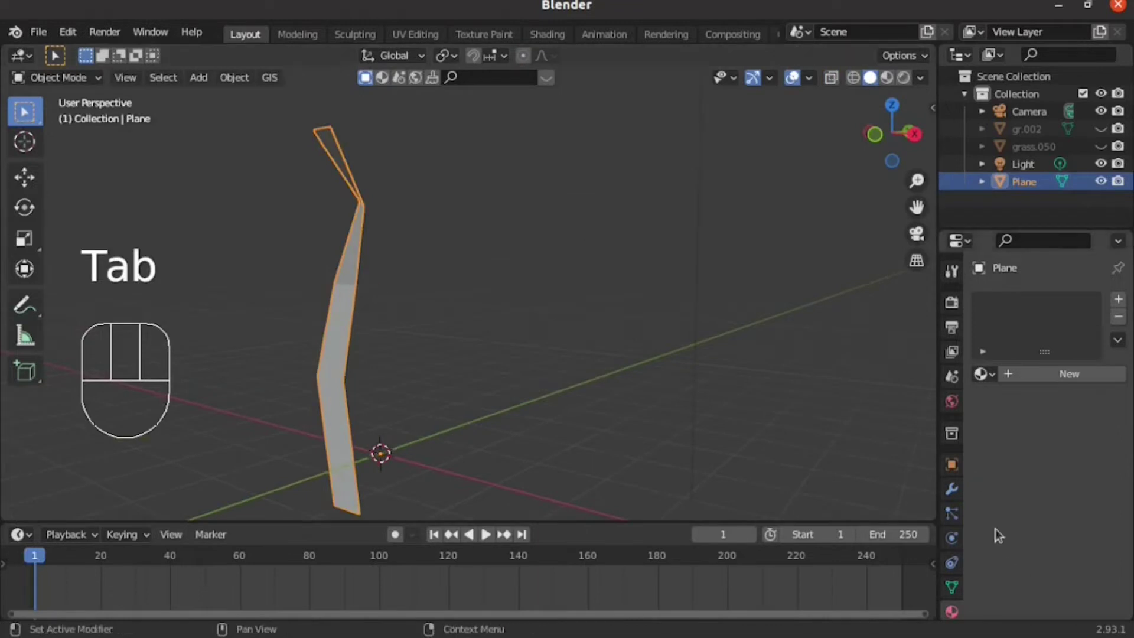
{"action": "left_click", "coordinate": [1032, 382]}
{"action": "left_click_drag", "start_coordinate": [1050, 306], "coordinate": [821, 615]}
{"action": "key", "text": "KP_1"}
{"action": "key", "text": "ctrl+a"}
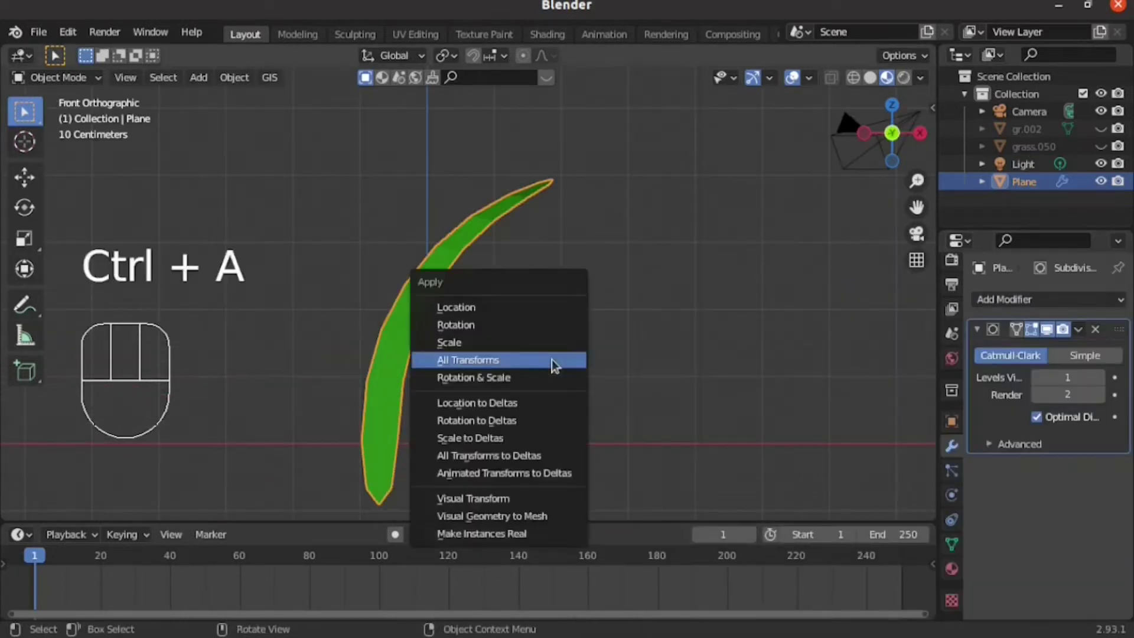
- Duplicate the blade into several rotated copies and box-select all the blades
{"action": "key", "text": "shift+d"}
{"action": "key", "text": "r"}
{"action": "key", "text": "shift+d"}
{"action": "key", "text": "shift+d"}
{"action": "key", "text": "g"}
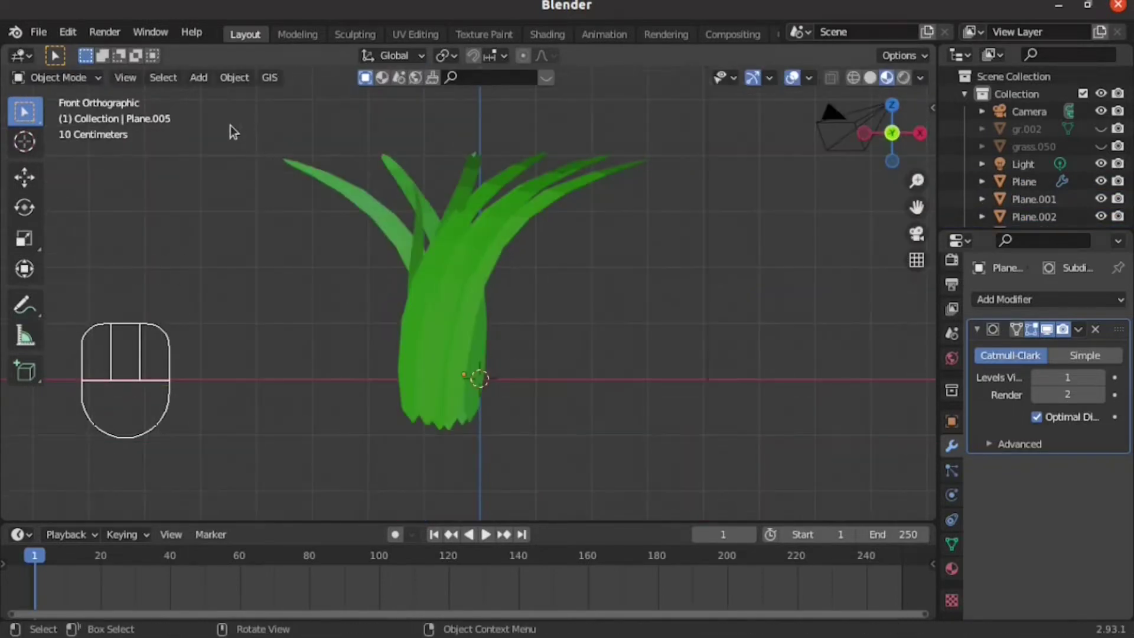
{"action": "left_click_drag", "start_coordinate": [336, 190], "coordinate": [666, 341]}
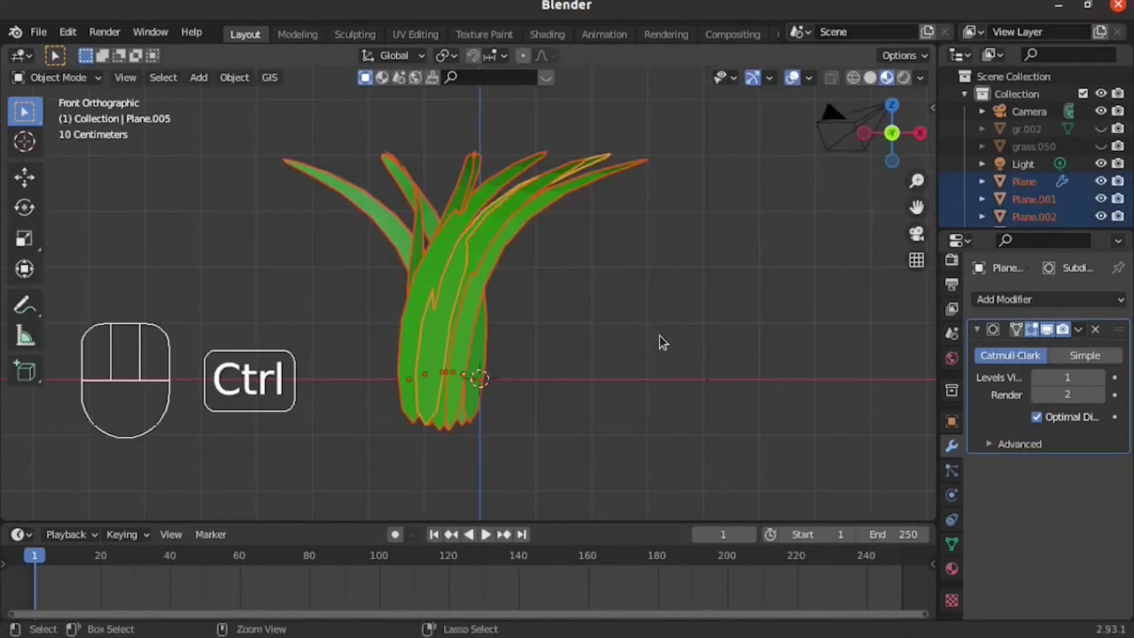
- Join the blades into one grass clump and load the finished clump from grass_tutorial1.blend
{"action": "key", "text": "ctrl+j"}
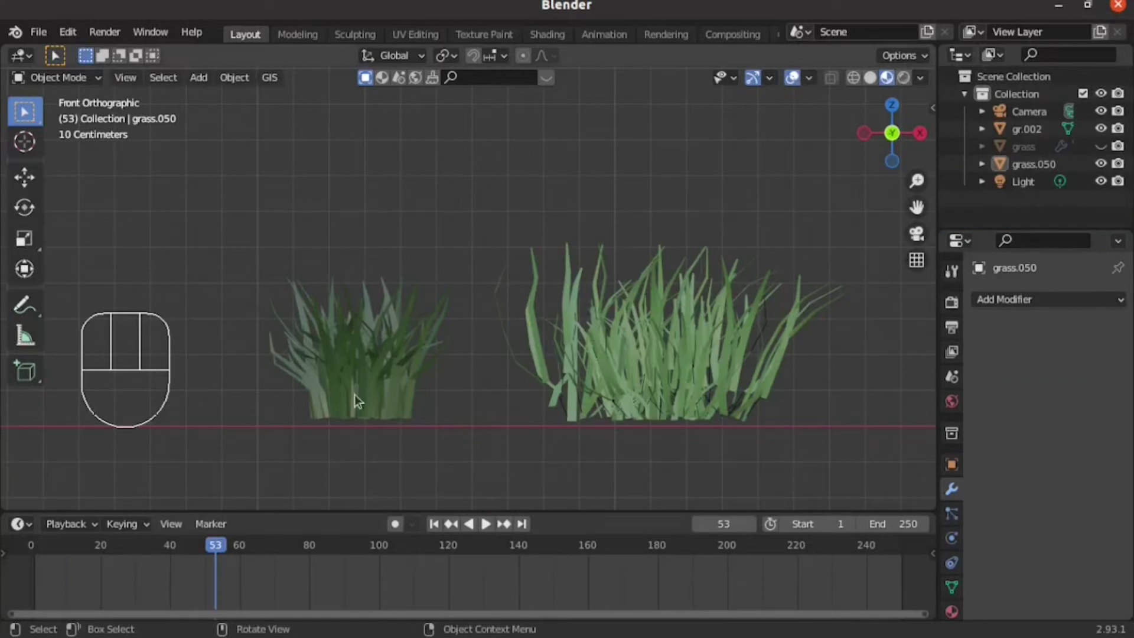
{"action": "left_click", "coordinate": [369, 378]}
{"action": "left_click", "coordinate": [675, 363]}
{"action": "left_click", "coordinate": [374, 364]}
{"action": "left_click", "coordinate": [505, 214]}
{"action": "key", "text": "ctrl+a"}
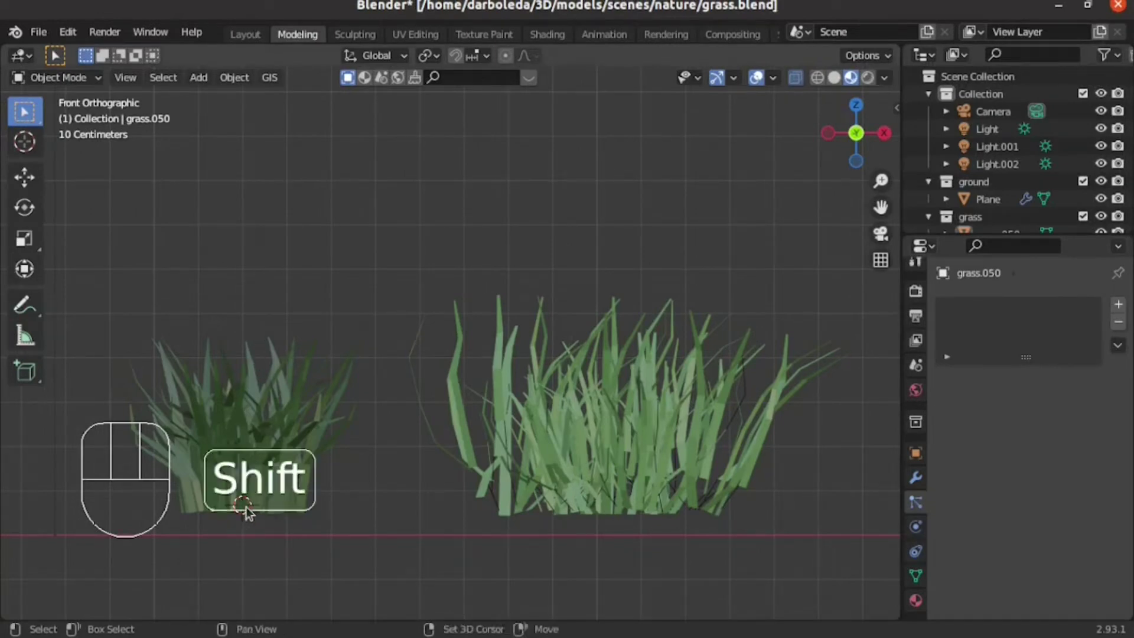
{"action": "right_click", "coordinate": [251, 511]}
{"action": "left_click_drag", "start_coordinate": [245, 88], "coordinate": [332, 175]}
{"action": "double_click", "coordinate": [583, 395]}
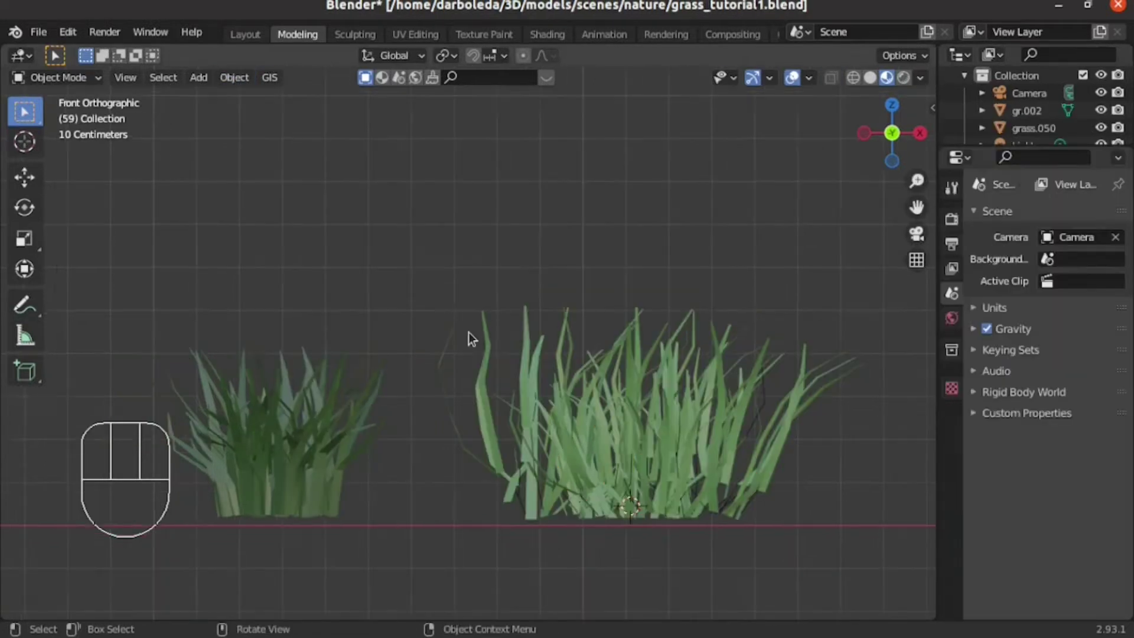
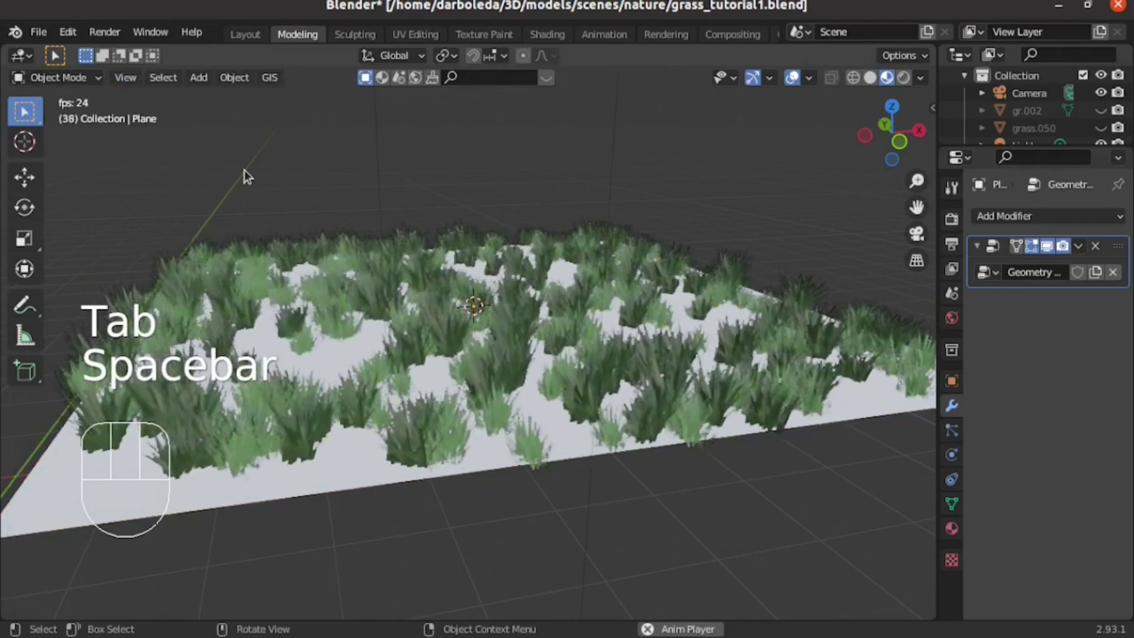
- Orbit the viewport to inspect the grass scattered across the ground plane
{"action": "middle_click", "coordinate": [480, 309]}
{"action": "middle_click", "coordinate": [538, 323]}
{"action": "left_click_drag", "start_coordinate": [568, 391], "coordinate": [516, 400]}
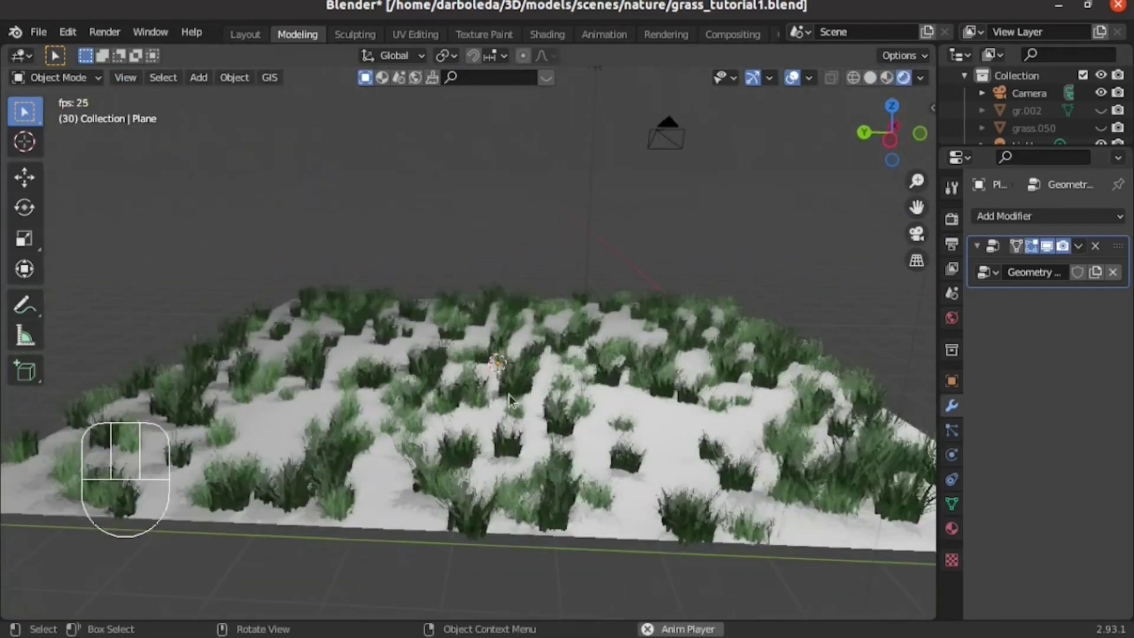
{"action": "middle_click", "coordinate": [532, 422]}
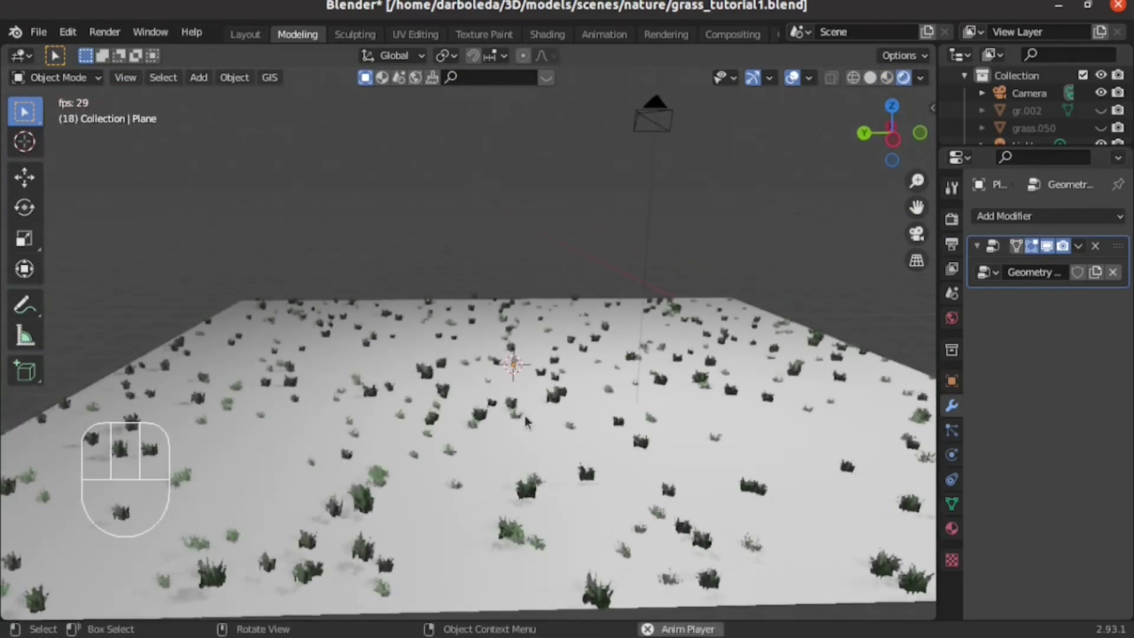